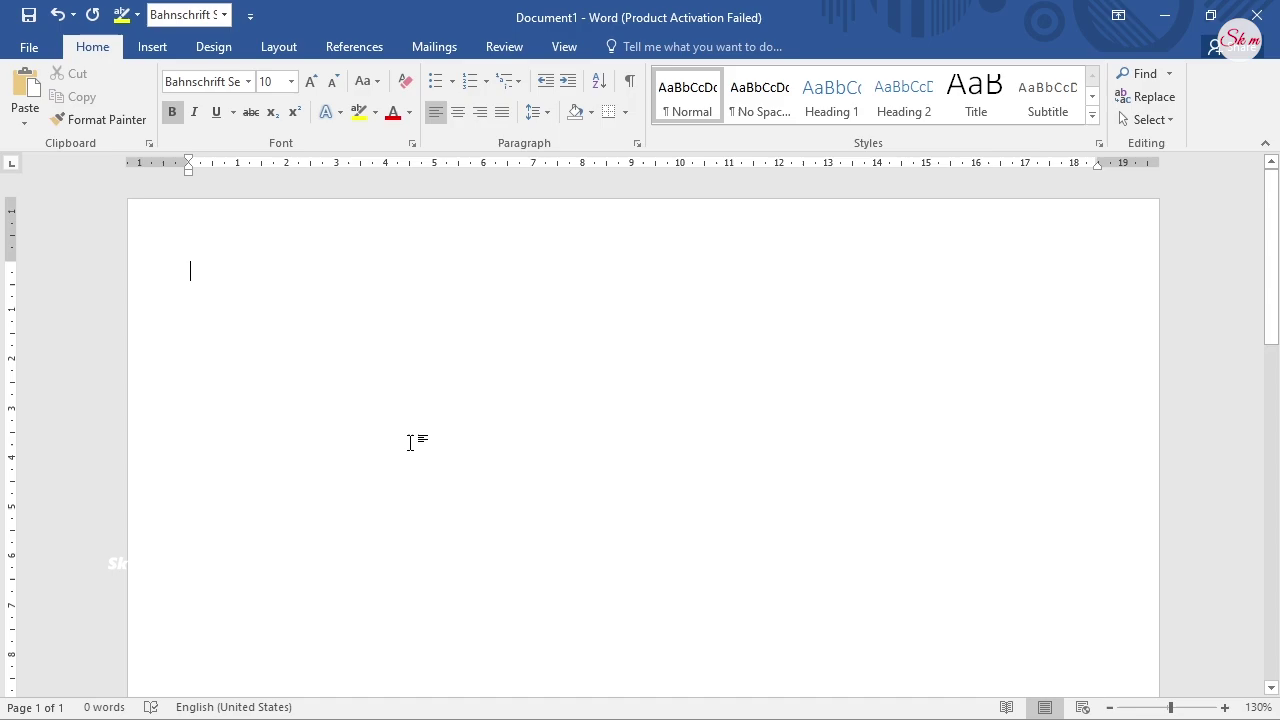
- Embed a new Microsoft PowerPoint Presentation object on the Word page via Insert > Object
left_click(164, 66)
left_click(1064, 152)
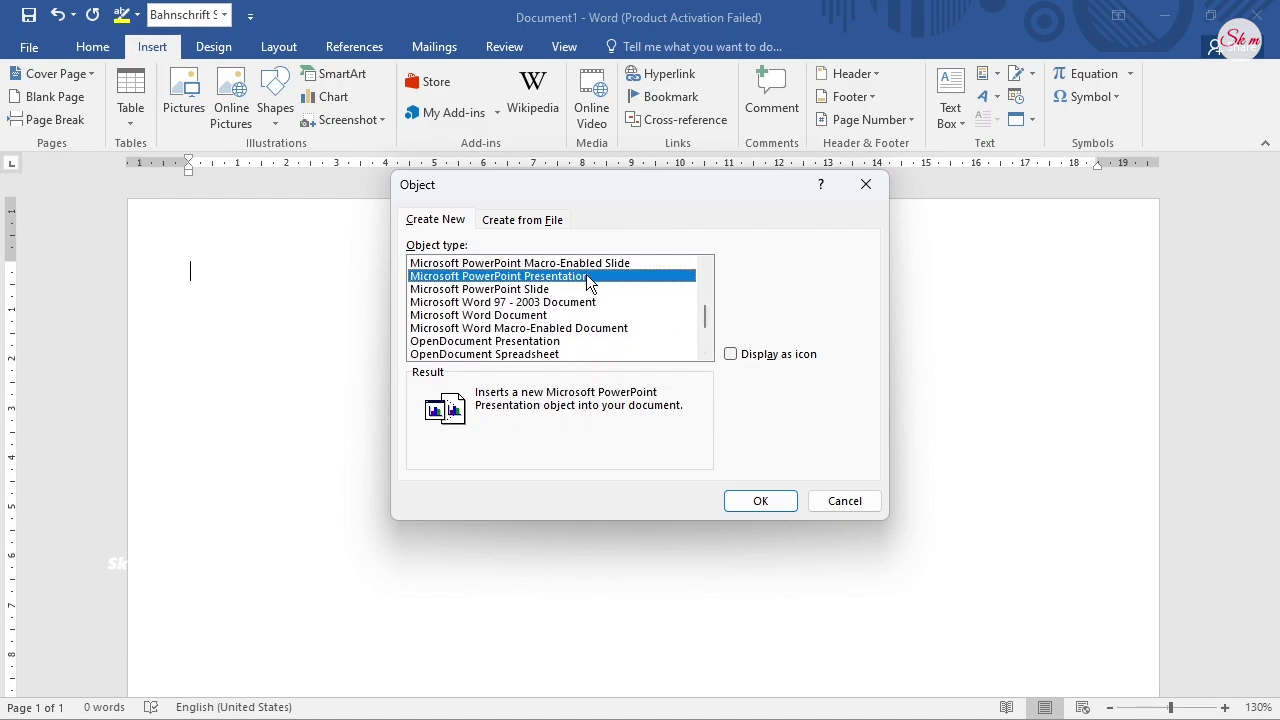
left_click(760, 508)
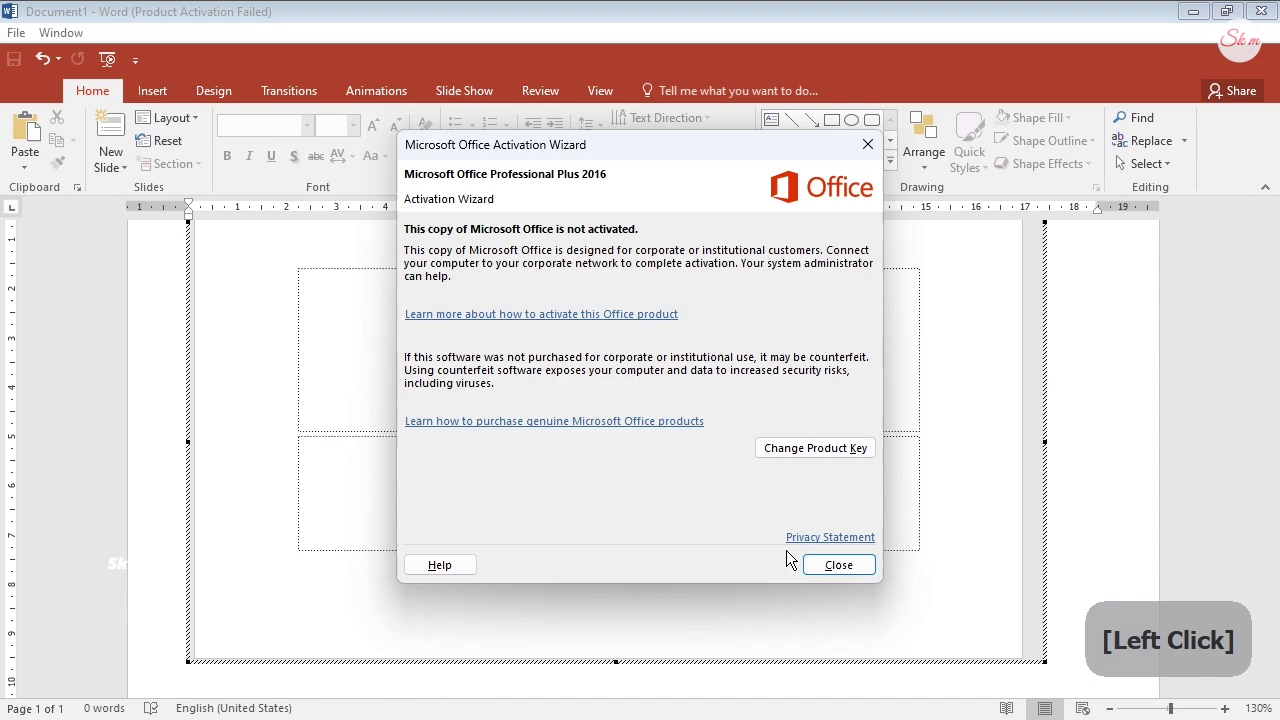
- Dismiss the activation notice and enter ALPHA in the slide's title placeholder
left_click(825, 579)
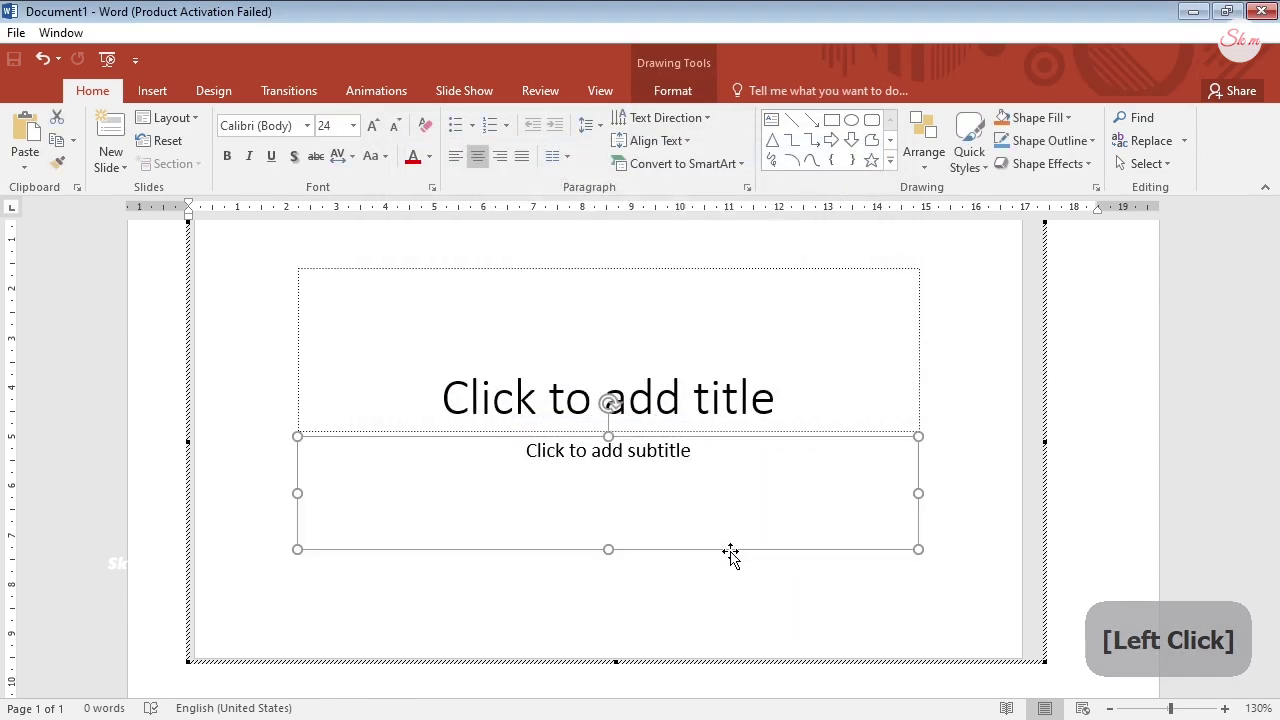
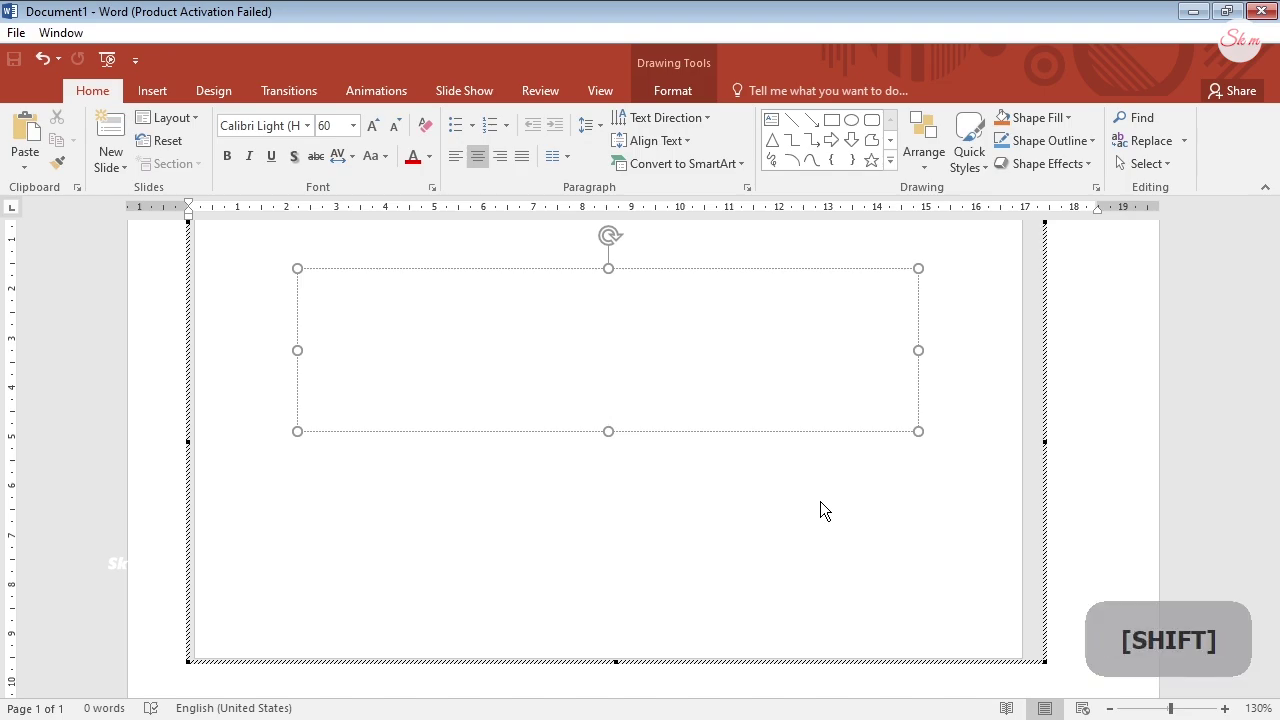
key("a")
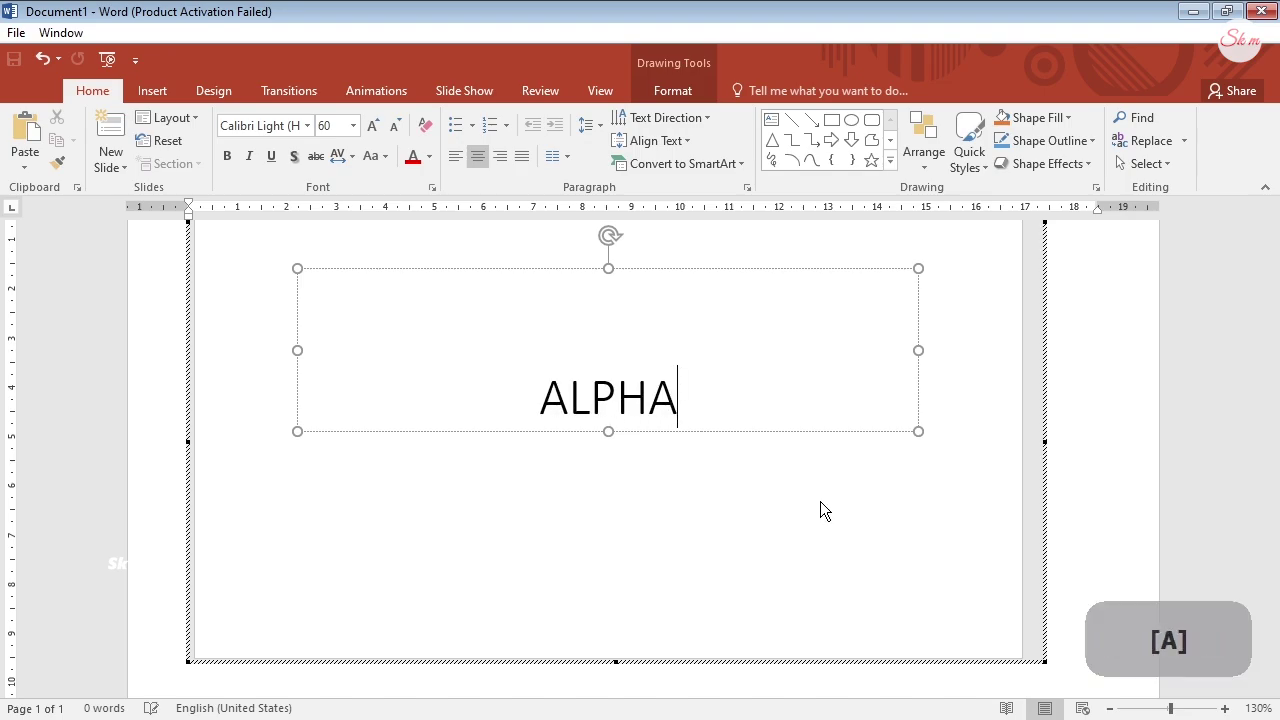
- Set the selected word ALPHA in the Bahnschrift SemiBold font
key("a")
left_click(252, 189)
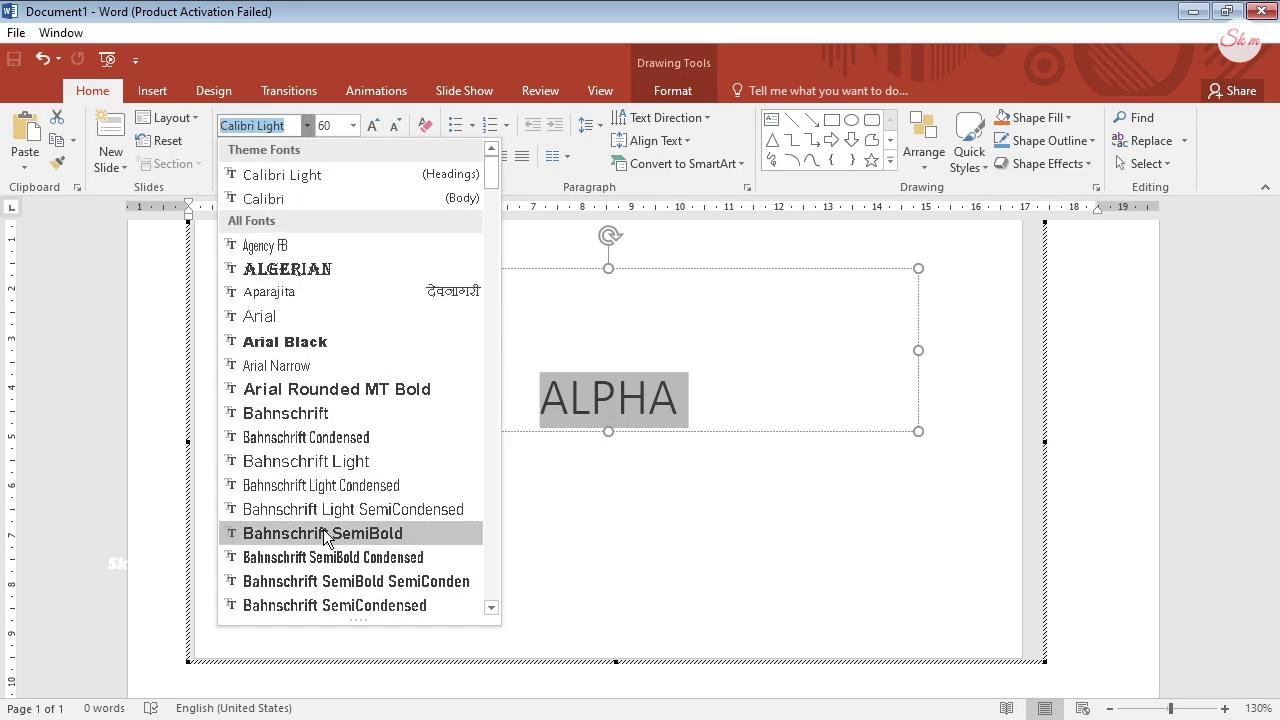
left_click(337, 547)
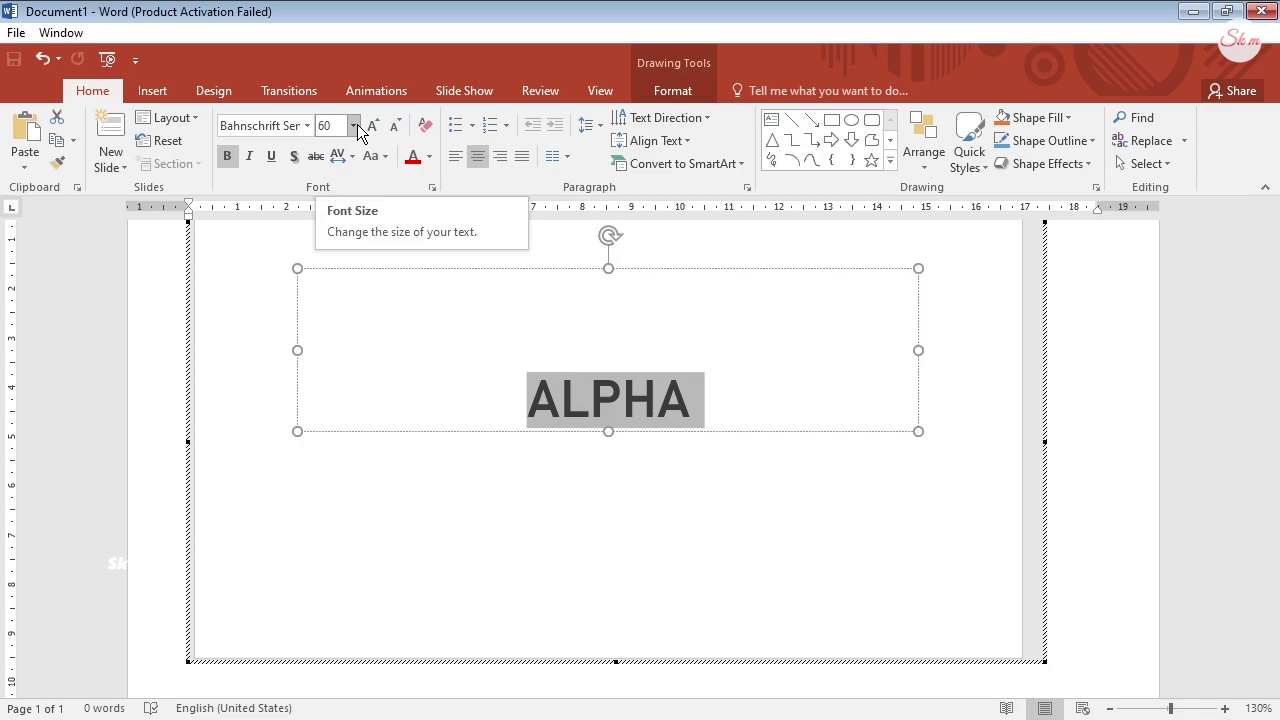
- Make ALPHA 260 points so its large black letters span the slide
left_click(344, 120)
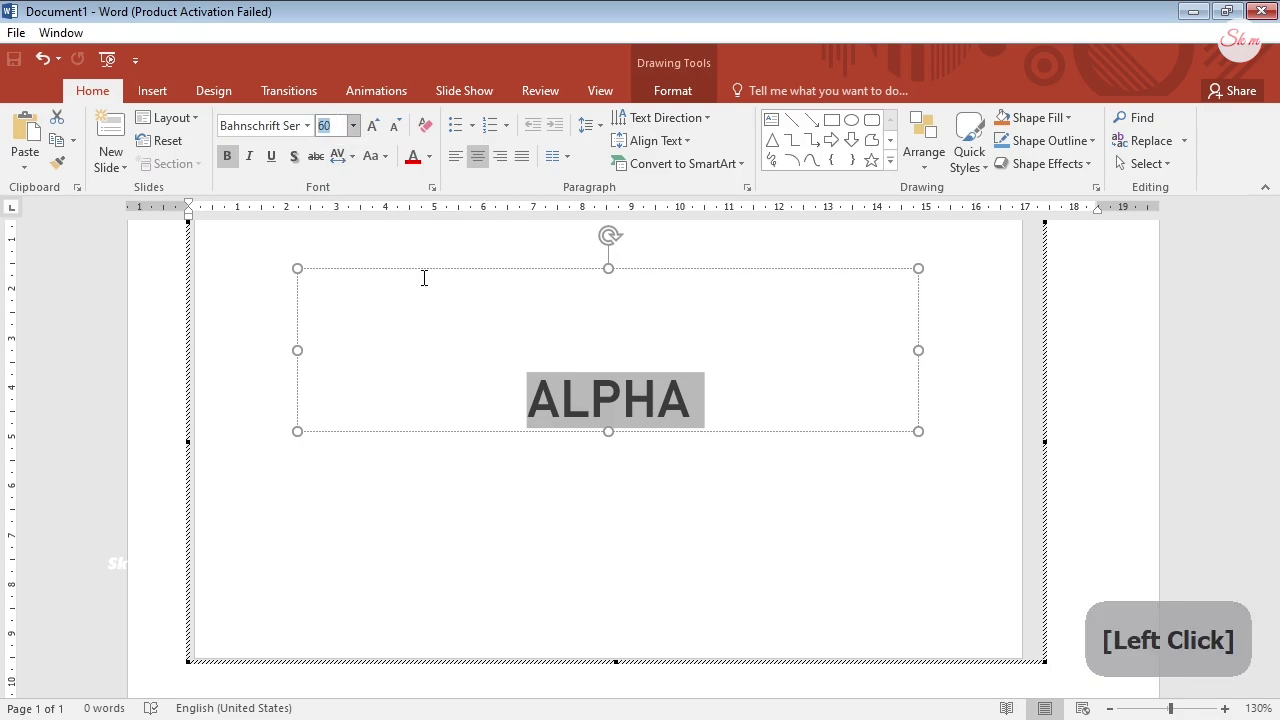
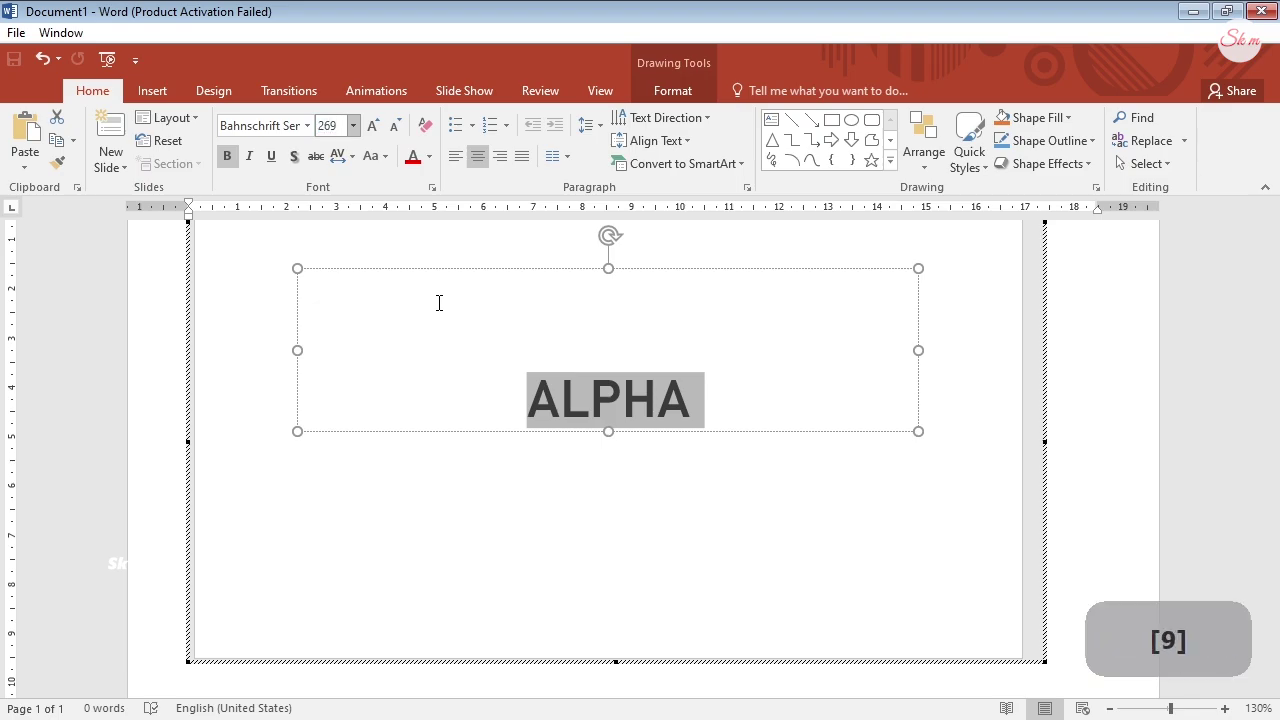
key("9")
key("BackSpace")
key("0")
key("Return")
key("Return")
left_click(299, 360)
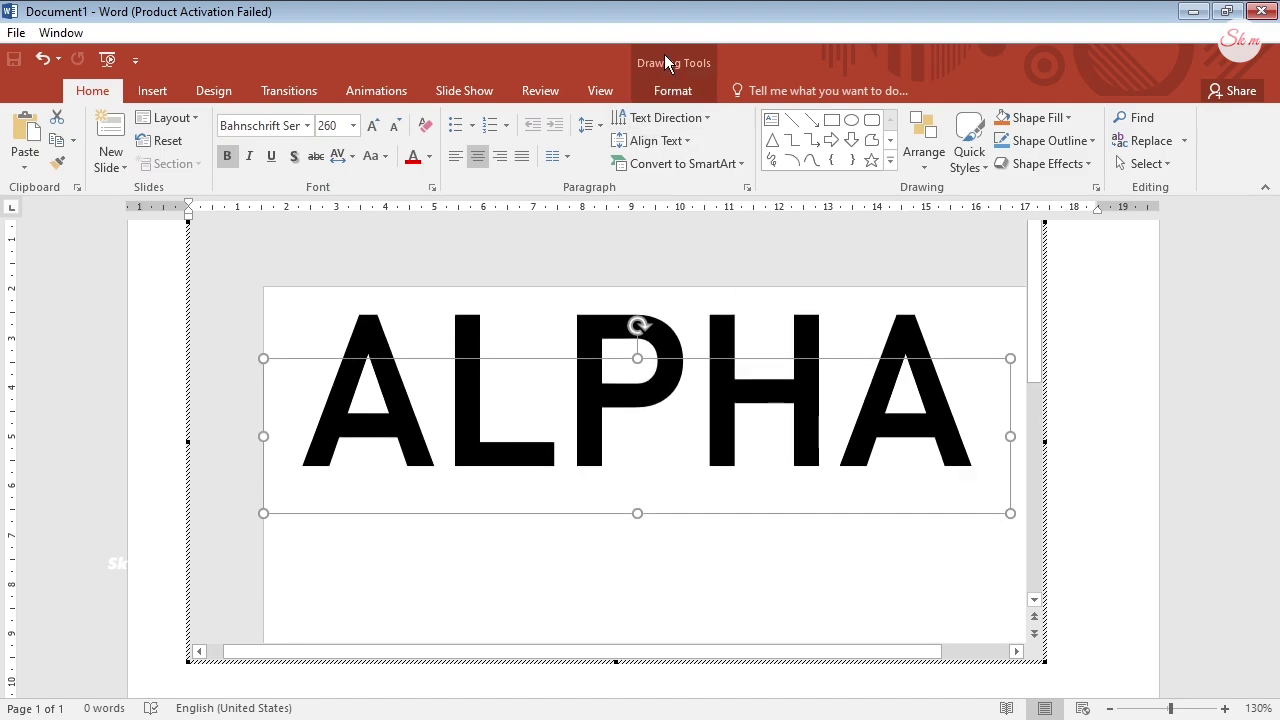
- Fill ALPHA's letters with the cyber-2377718 circuit-board photo and return to the page
left_click(678, 72)
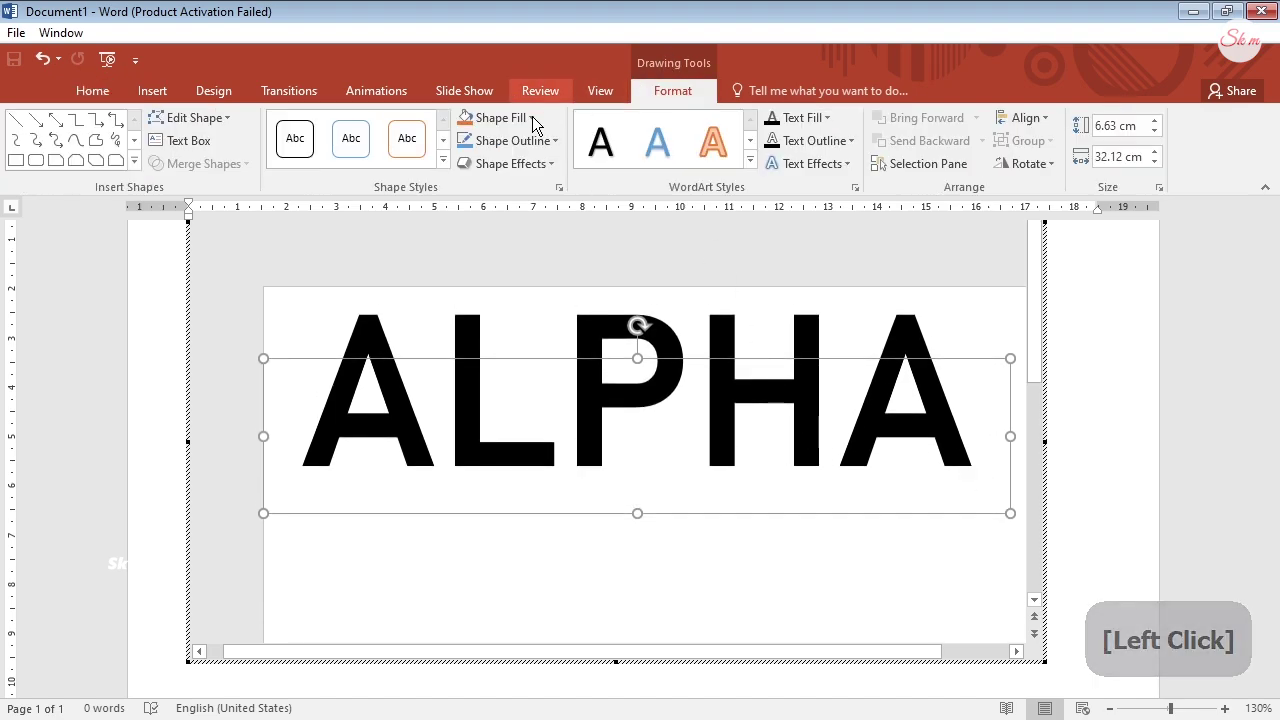
left_click(526, 159)
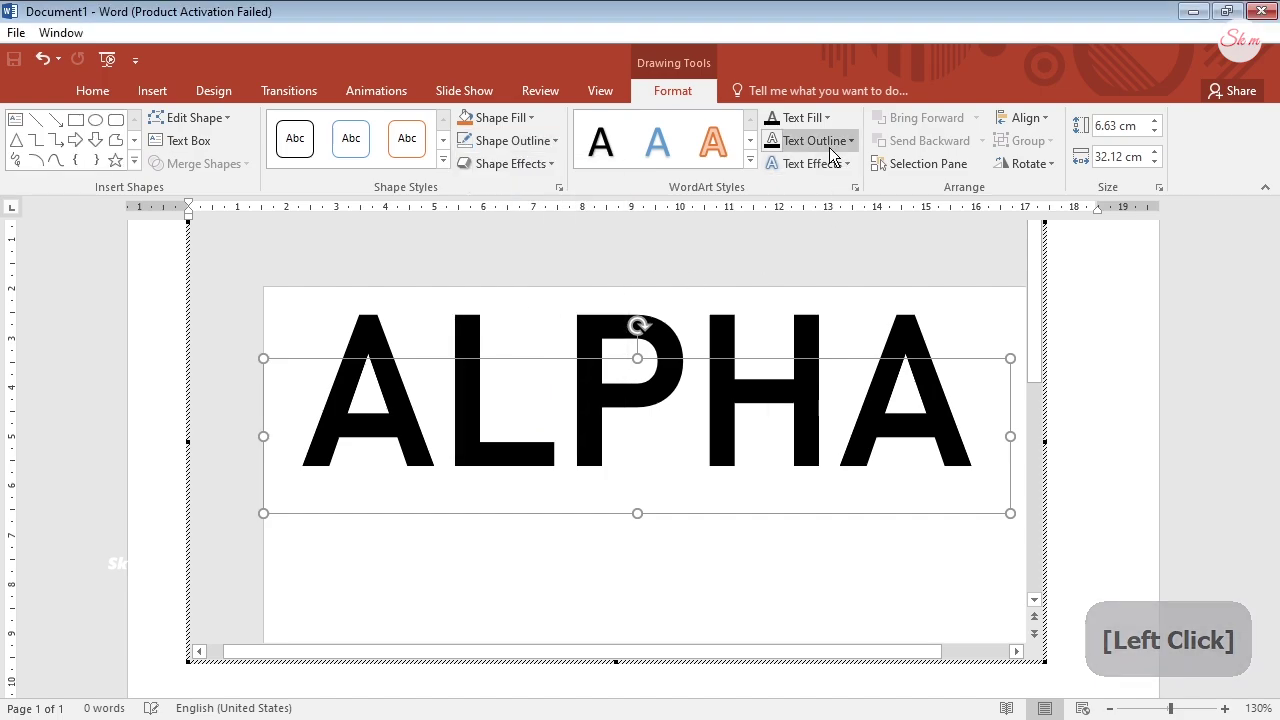
left_click(841, 164)
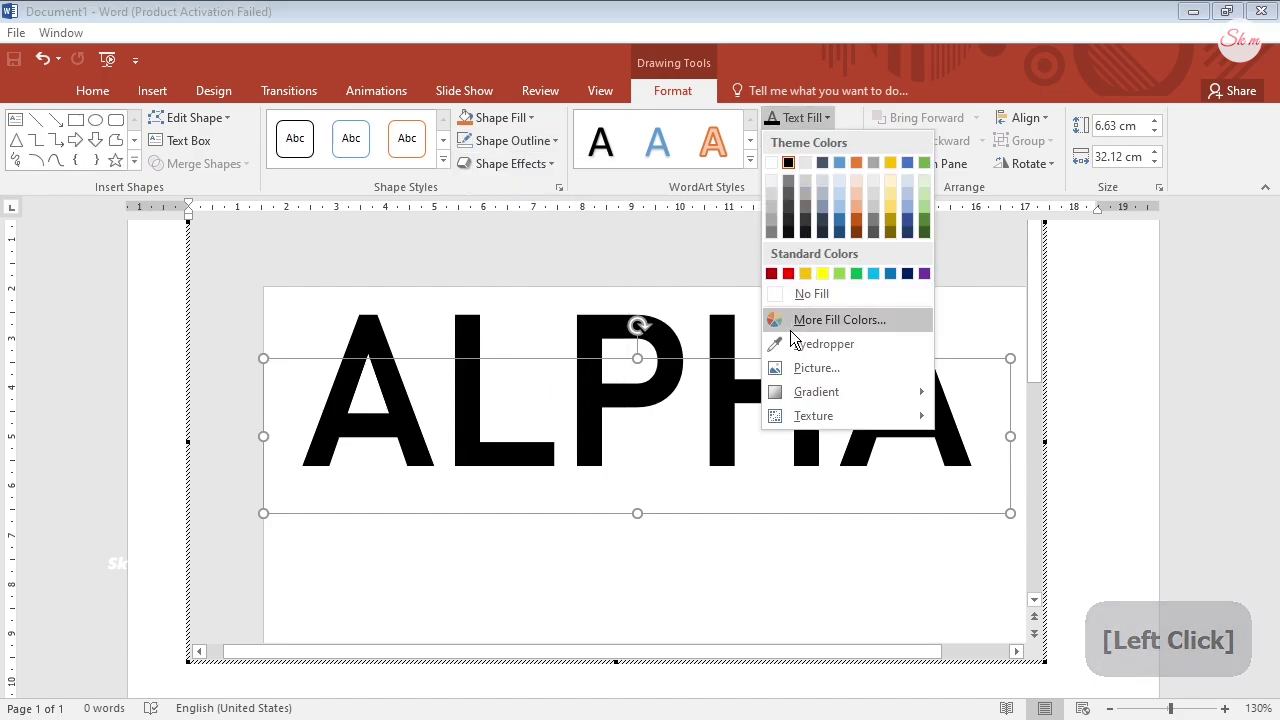
left_click(805, 375)
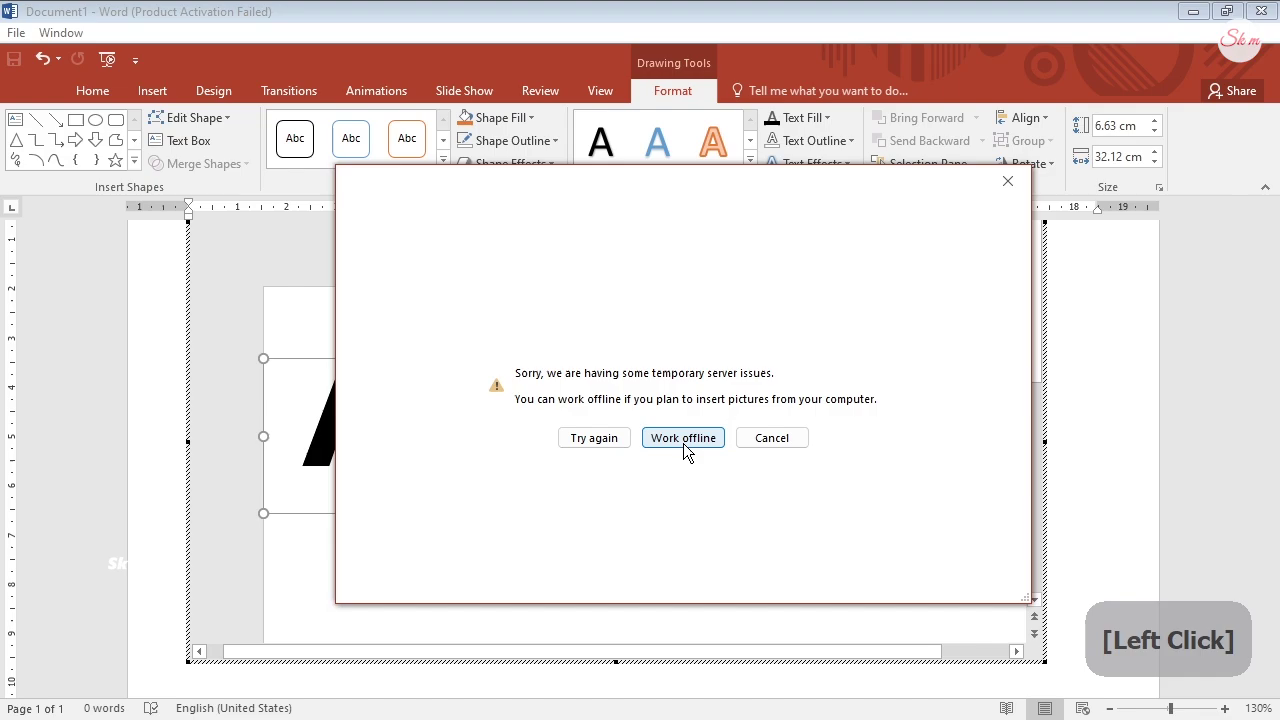
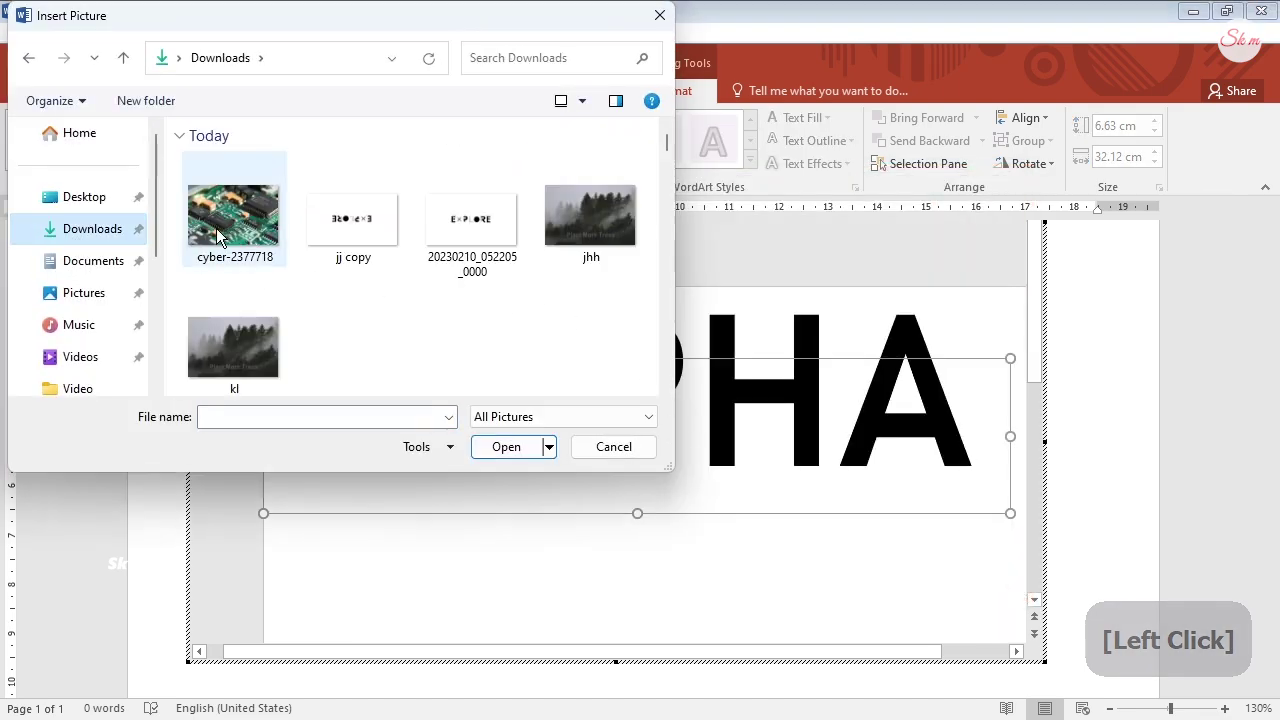
left_click(233, 246)
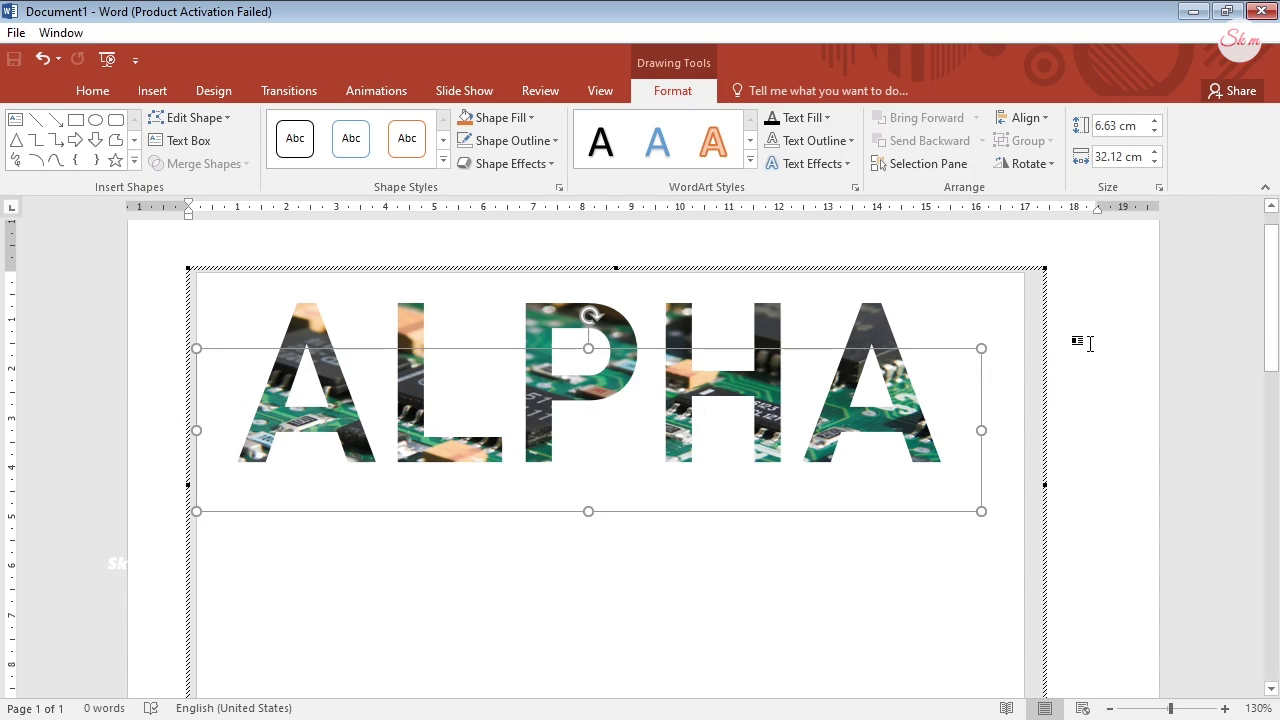
left_click(1095, 344)
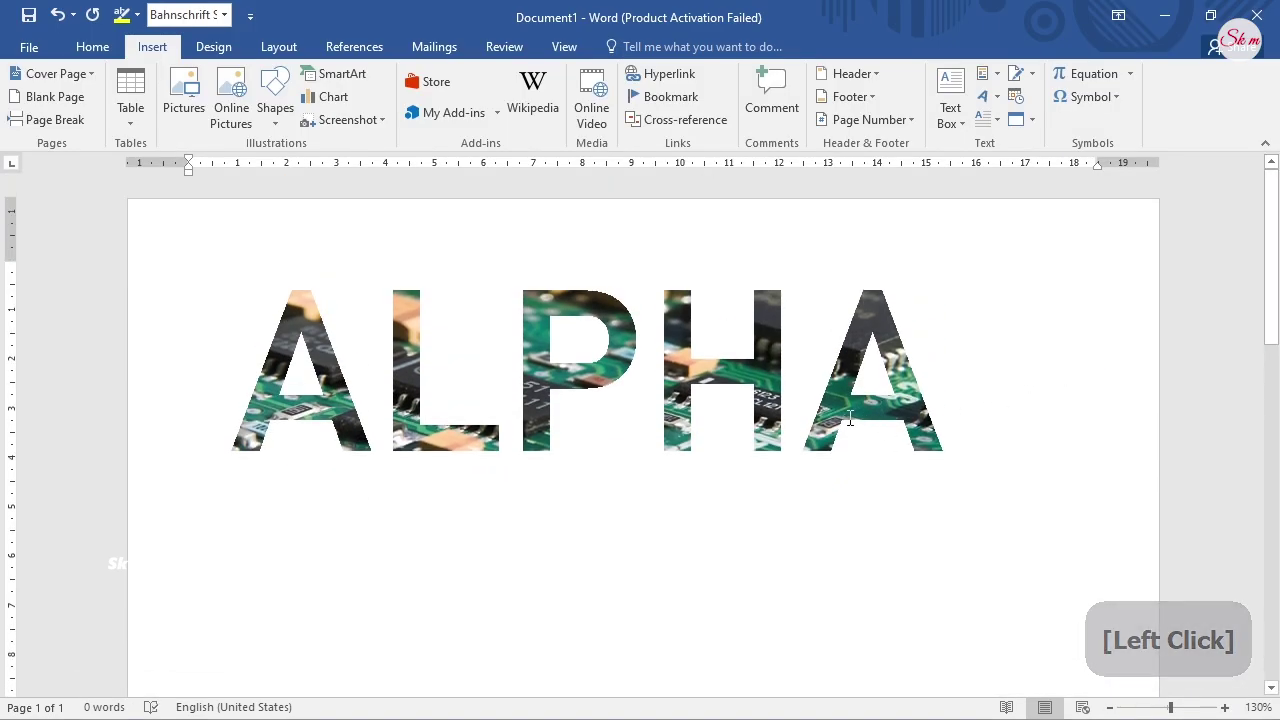